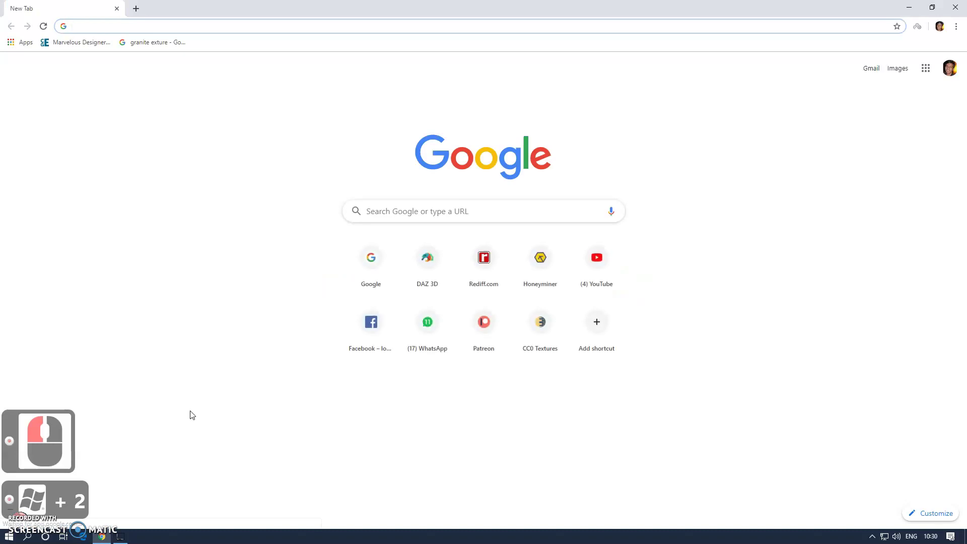
# Load flatassembler.net and download the flat assembler 1.73.16 for Windows package
pyautogui.write('https/ www.flatas sembl')
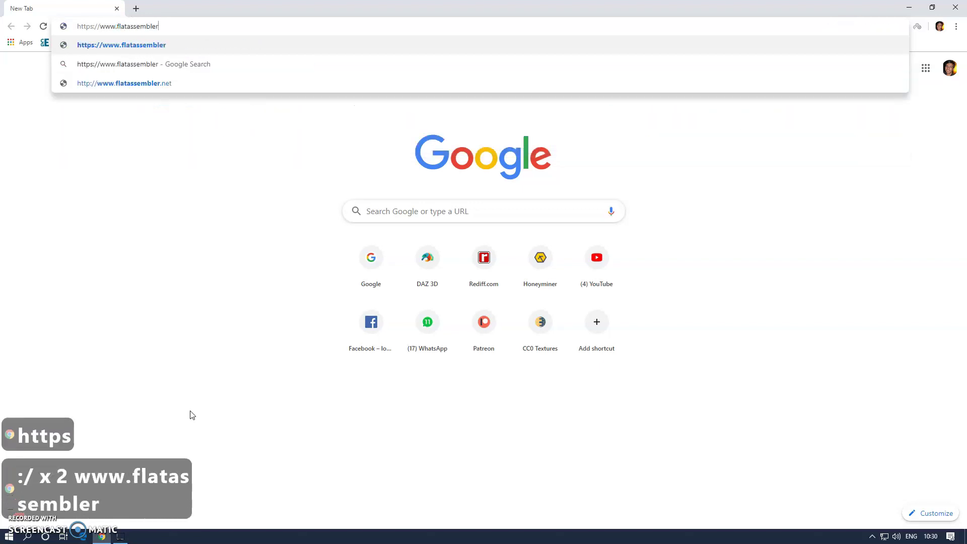
pyautogui.press('Return')
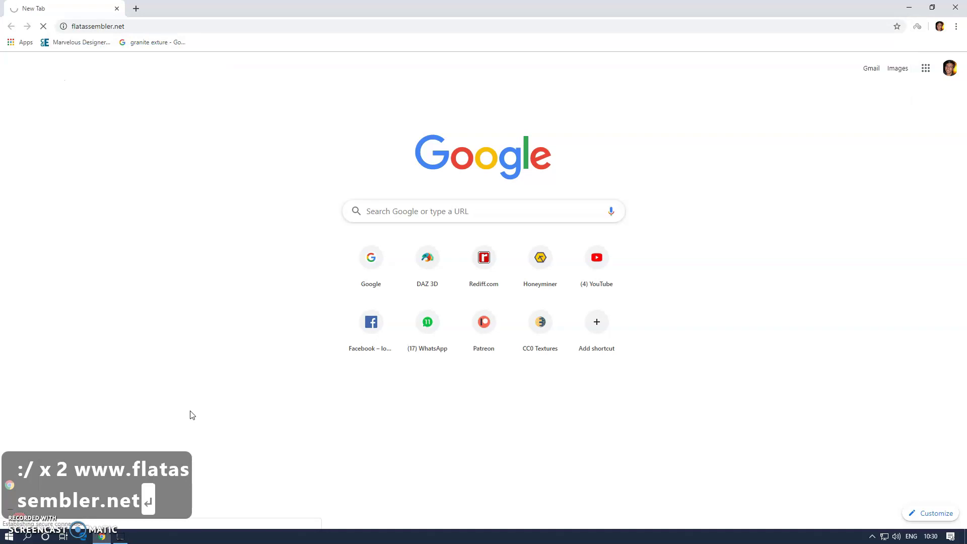
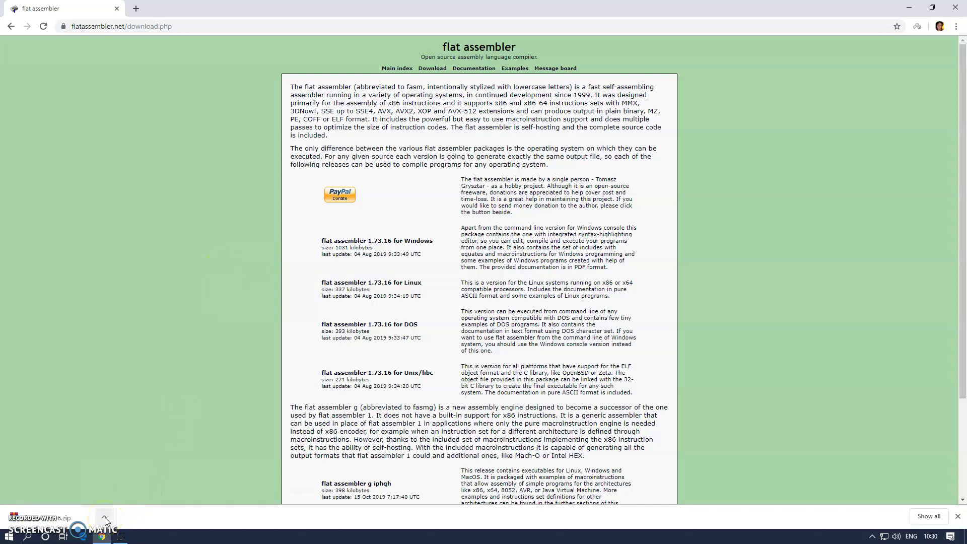
pyautogui.click(109, 509)
# Locate the downloaded fasmw17316 zip and show it in its Downloads folder
pyautogui.press('super+e')
pyautogui.click(66, 235)
pyautogui.click(379, 204)
pyautogui.click(140, 73)
pyautogui.rightClick(140, 72)
pyautogui.click(209, 127)
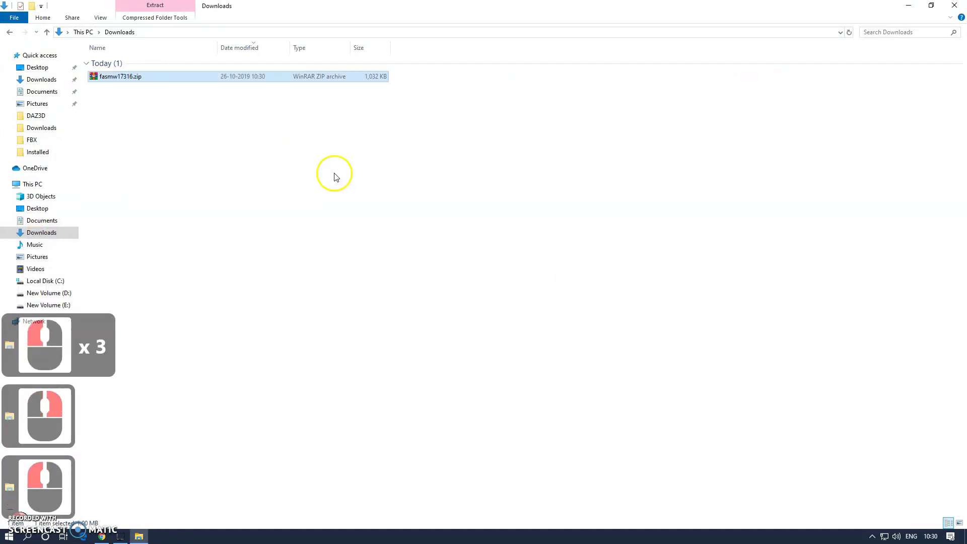
# Copy every file inside the fasmw17316.zip archive
pyautogui.doubleClick(122, 89)
pyautogui.click(344, 271)
pyautogui.press('ctrl+a')
pyautogui.press('ctrl+c')
pyautogui.press('ctrl+c')
pyautogui.press('ctrl+c')
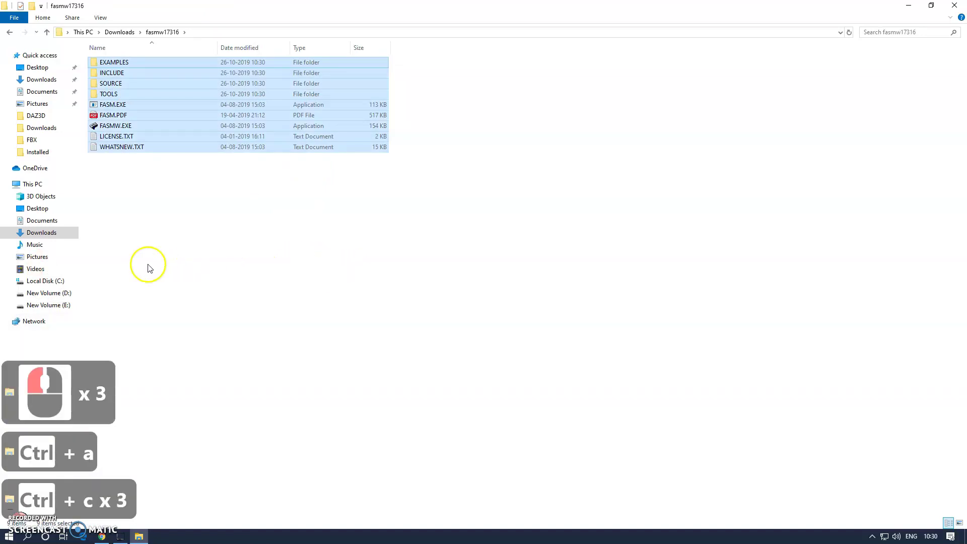
# Create a FASM folder at the root of drive C: and paste the flat assembler files into it
pyautogui.click(69, 280)
pyautogui.rightClick(187, 229)
pyautogui.click(258, 364)
pyautogui.click(333, 369)
pyautogui.write('fasm')
pyautogui.press('Return')
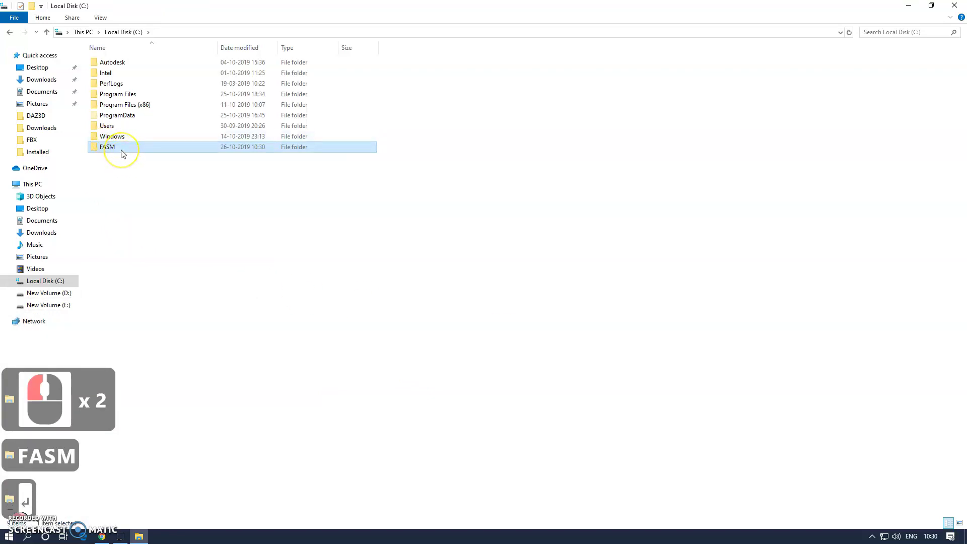
pyautogui.doubleClick(126, 152)
pyautogui.press('ctrl+v')
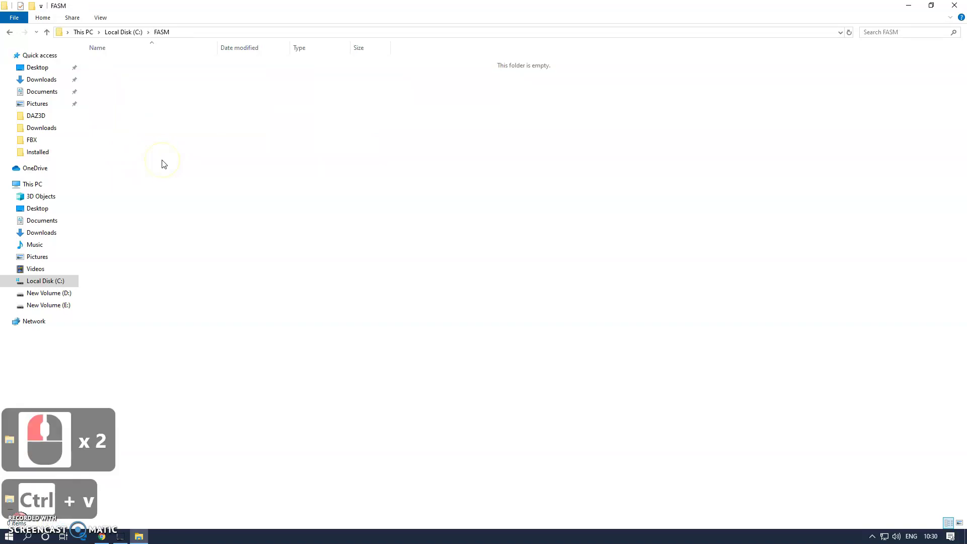
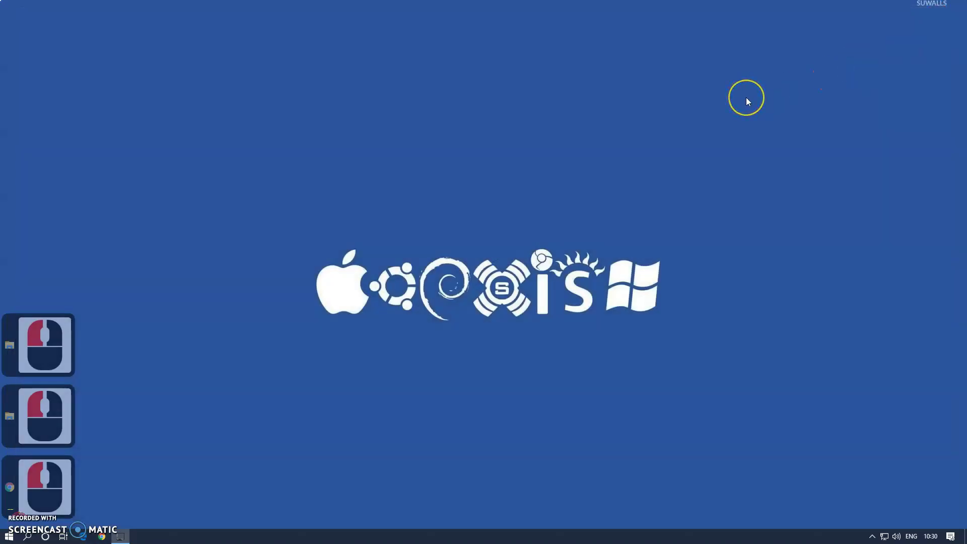
pyautogui.press('super+r')
pyautogui.write('cmd')
pyautogui.press('Return')
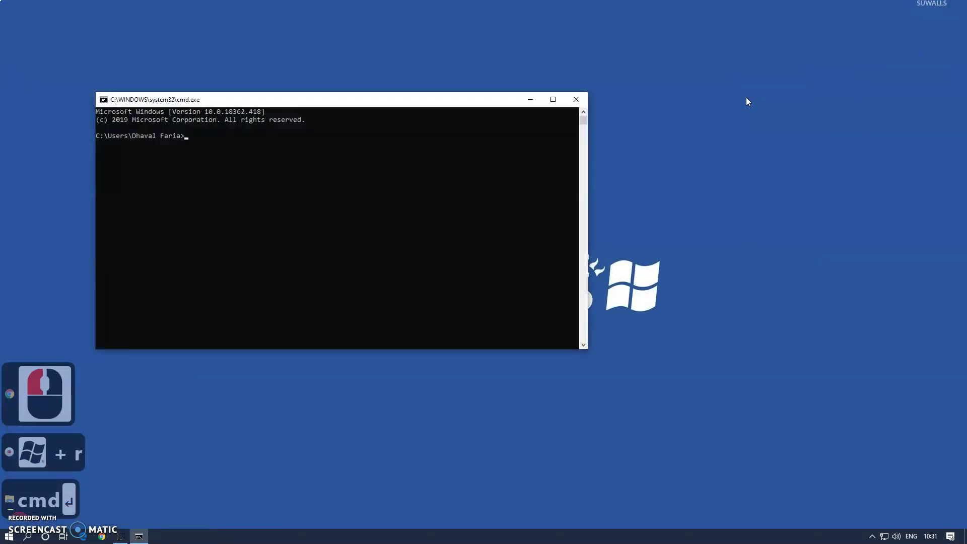
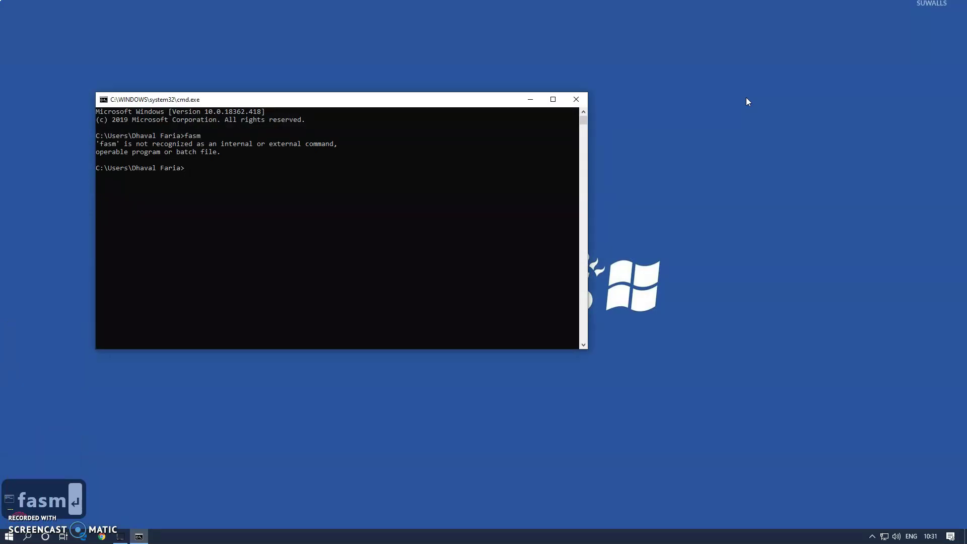
pyautogui.write('d\\')
pyautogui.press('Return')
pyautogui.press('BackSpace')
pyautogui.write('fasm')
pyautogui.press('Tab')
pyautogui.press('Return')
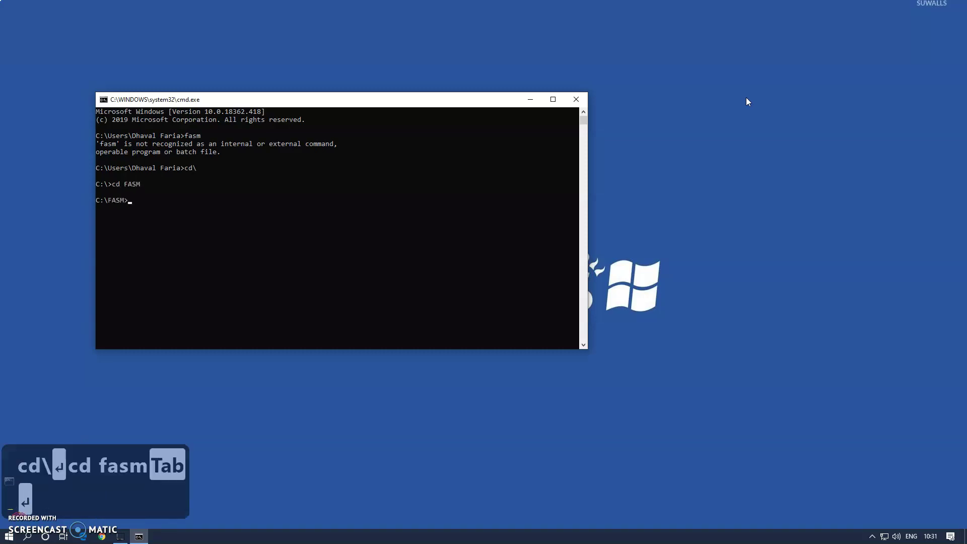
pyautogui.write('asm')
pyautogui.press('Return')
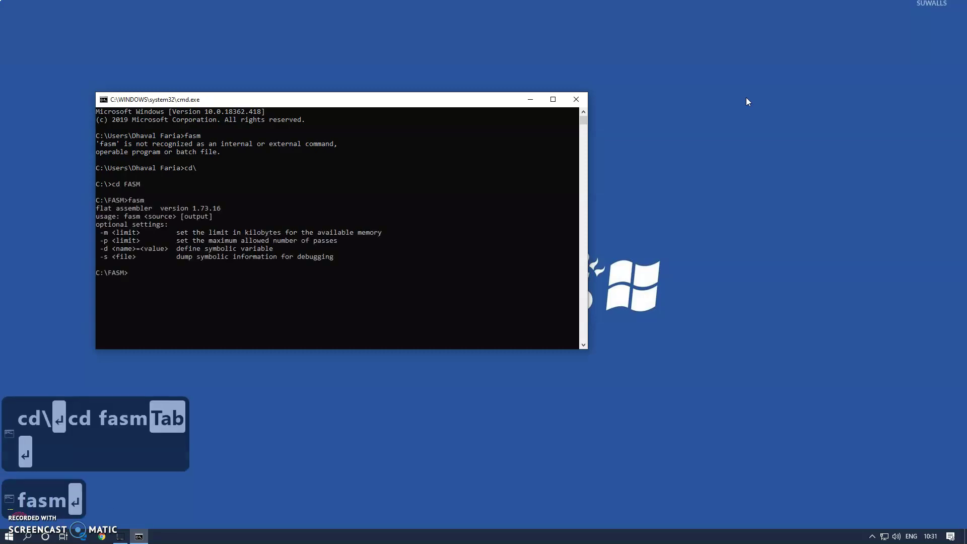
pyautogui.write('d\\')
pyautogui.press('Return')
pyautogui.write('asm')
pyautogui.press('Return')
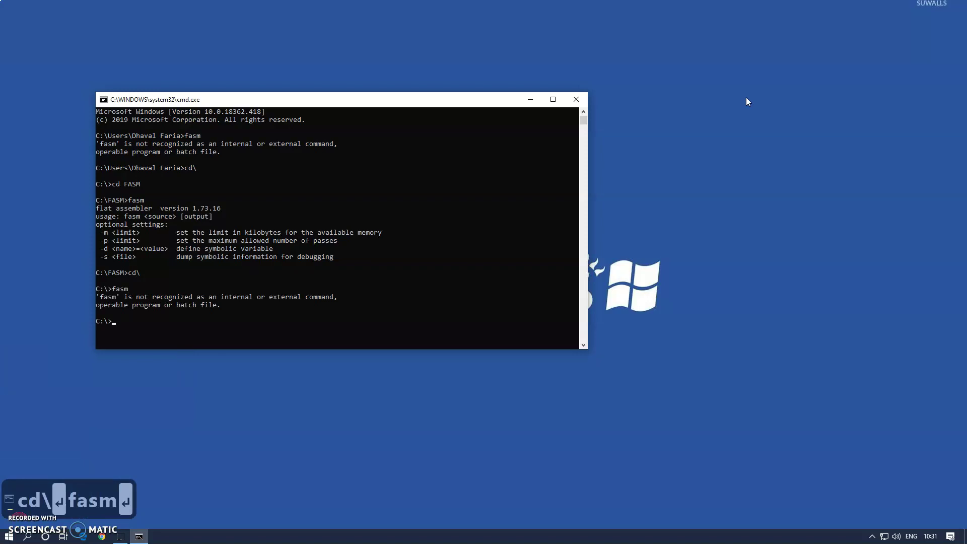
pyautogui.write('xit')
pyautogui.press('Return')
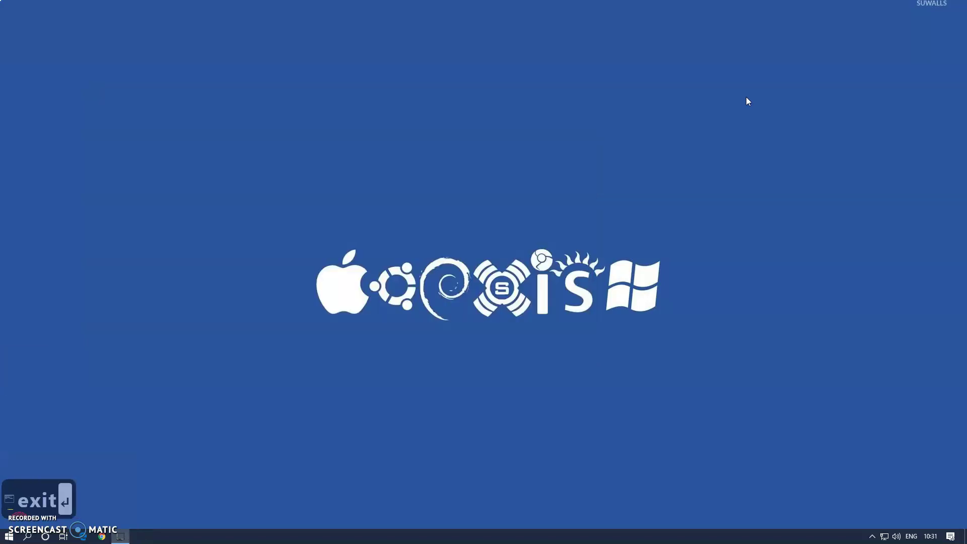
# Reach the System properties page through This PC's Properties in File Explorer
pyautogui.press('super+e')
pyautogui.rightClick(57, 186)
pyautogui.click(109, 324)
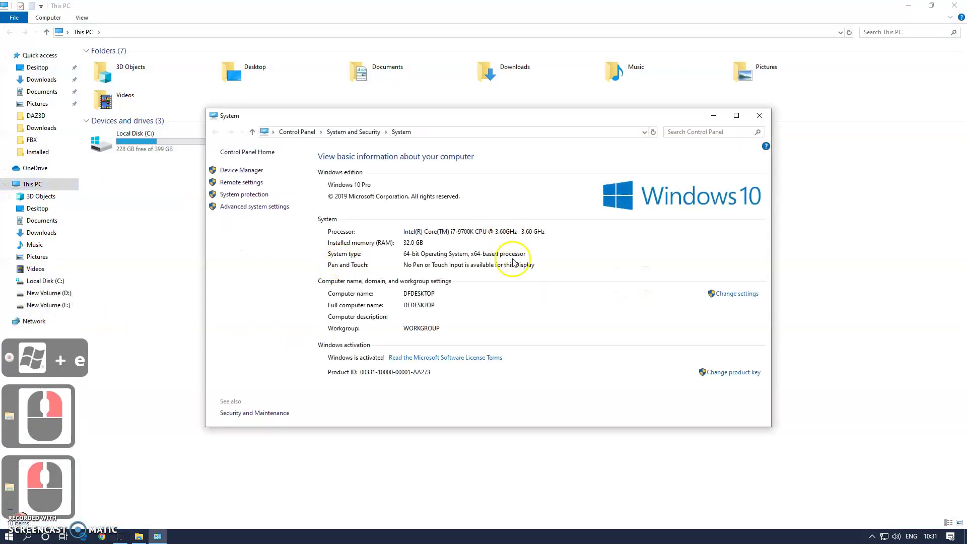
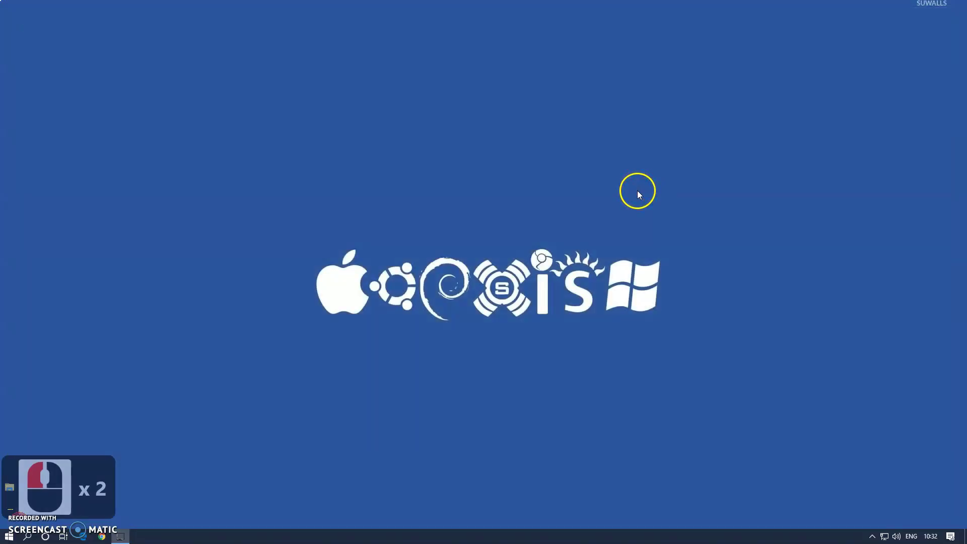
pyautogui.press('super+r')
pyautogui.write('cmd')
pyautogui.press('Return')
pyautogui.write('asm')
pyautogui.press('Return')
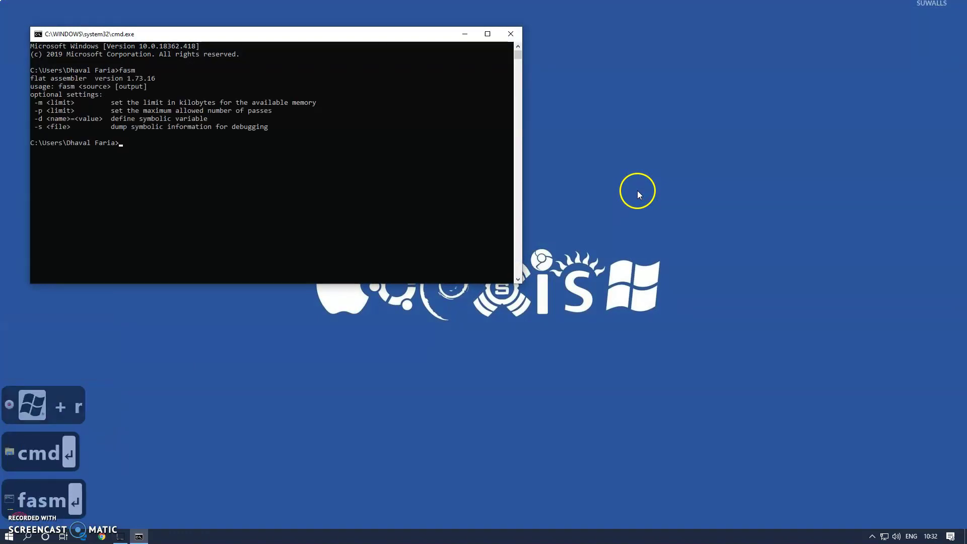
pyautogui.write('d\\')
pyautogui.press('Return')
pyautogui.write('fasm')
pyautogui.press('Return')
pyautogui.write('d')
pyautogui.press('Return')
pyautogui.write('fasm')
pyautogui.press('Return')
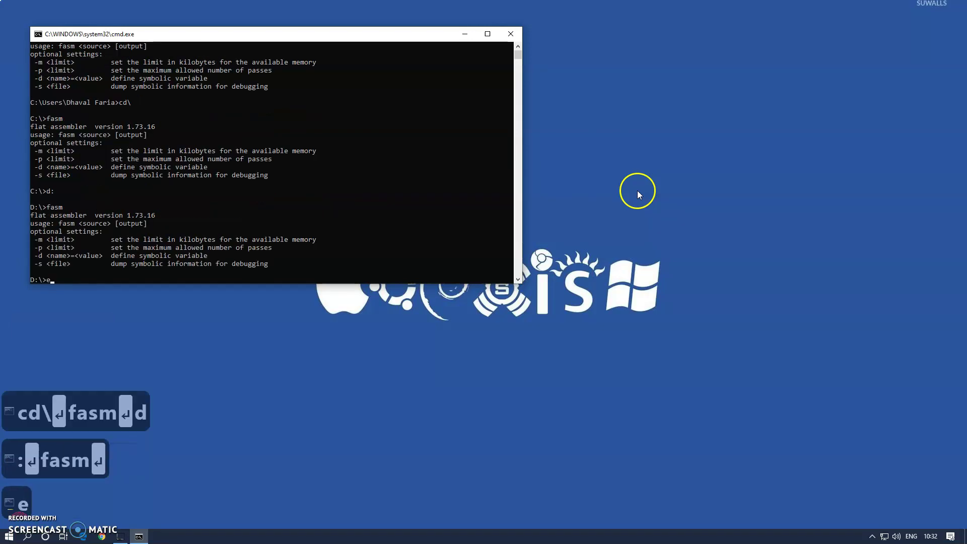
pyautogui.write('xit')
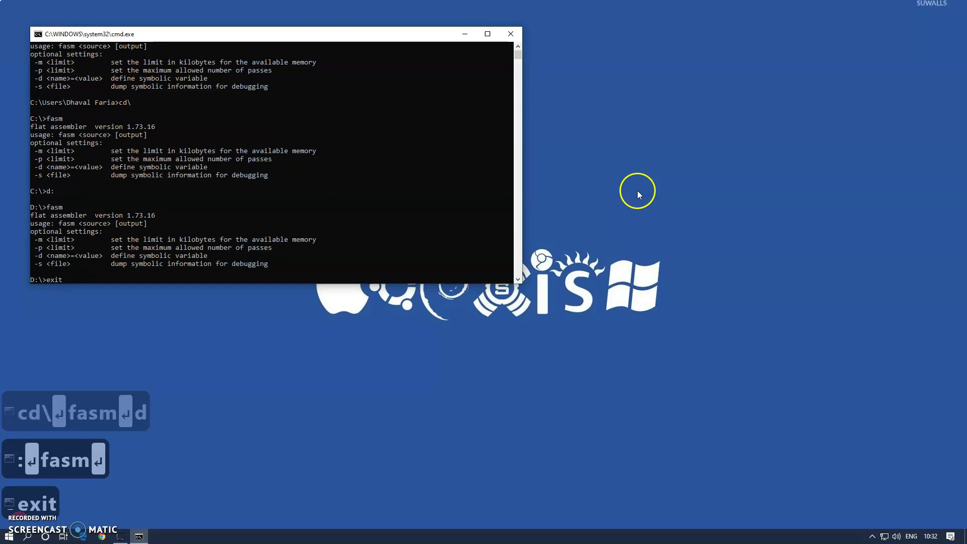
pyautogui.press('Return')
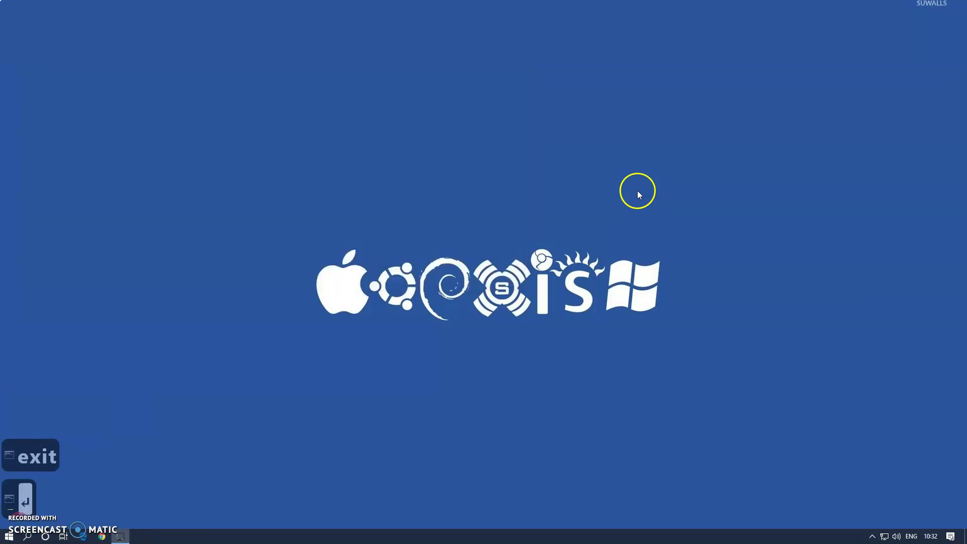